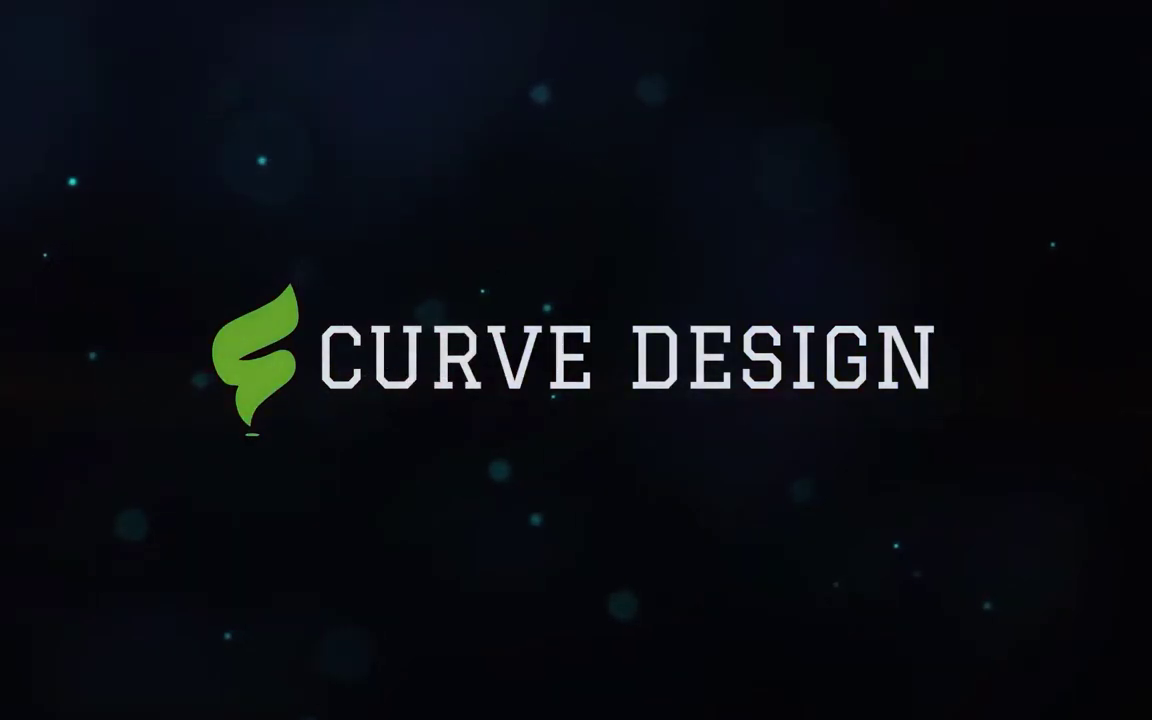
# Step: Unlock the child photo's Background into Layer 0 and add a white layer mask
pyautogui.click(708, 370)
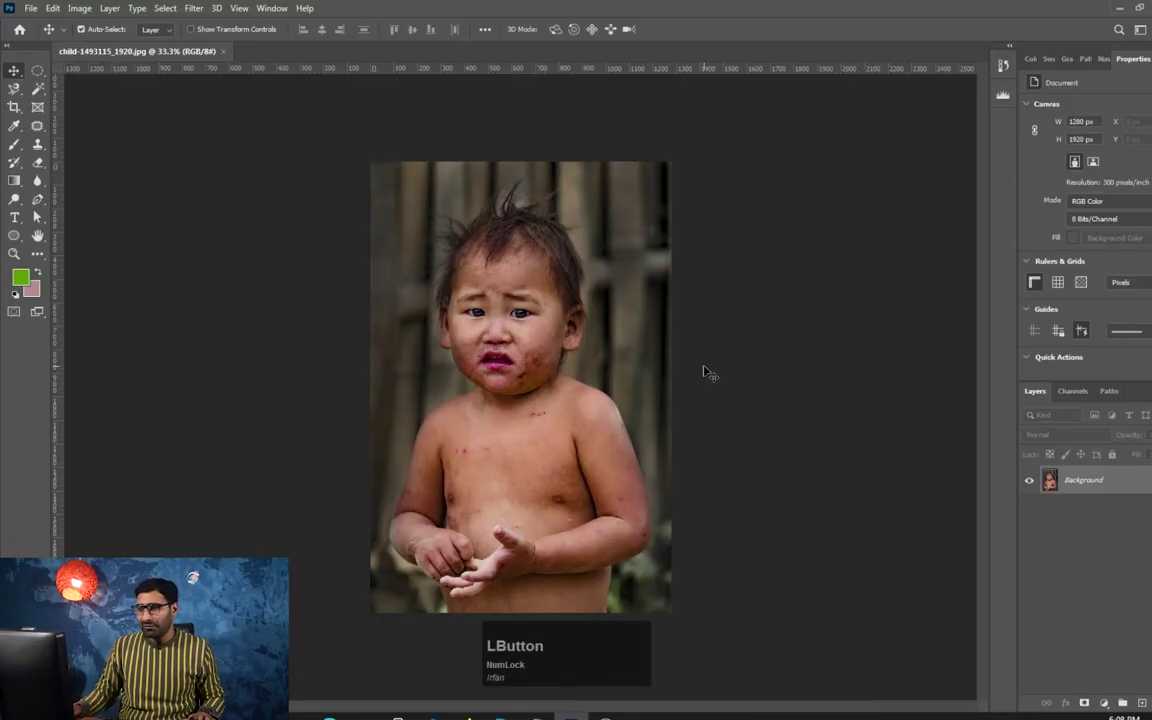
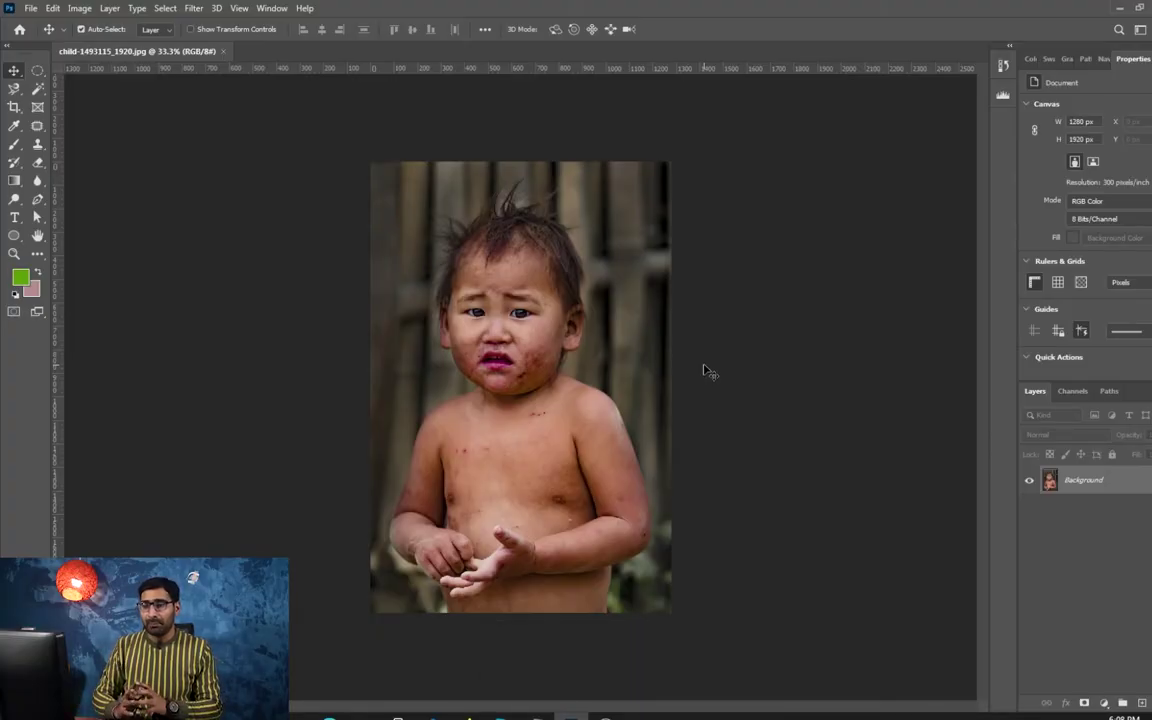
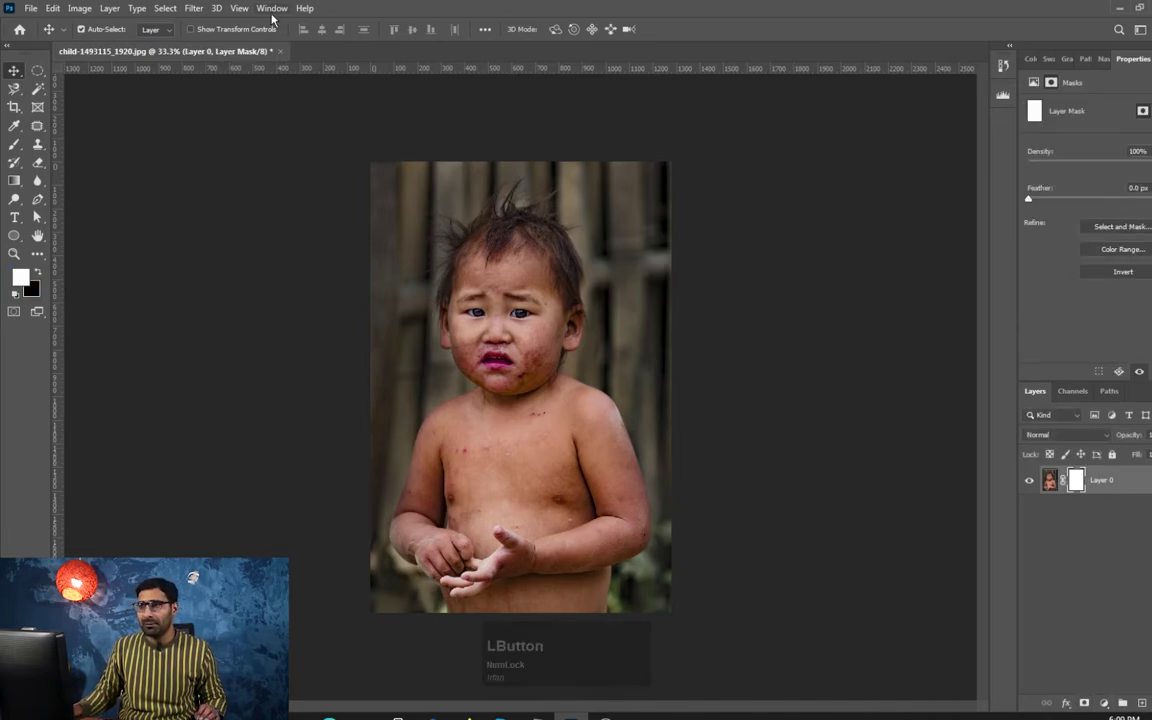
# Step: Float the Properties panel with quick actions and show Layer 0's pixel properties without the mask
pyautogui.click(1043, 84)
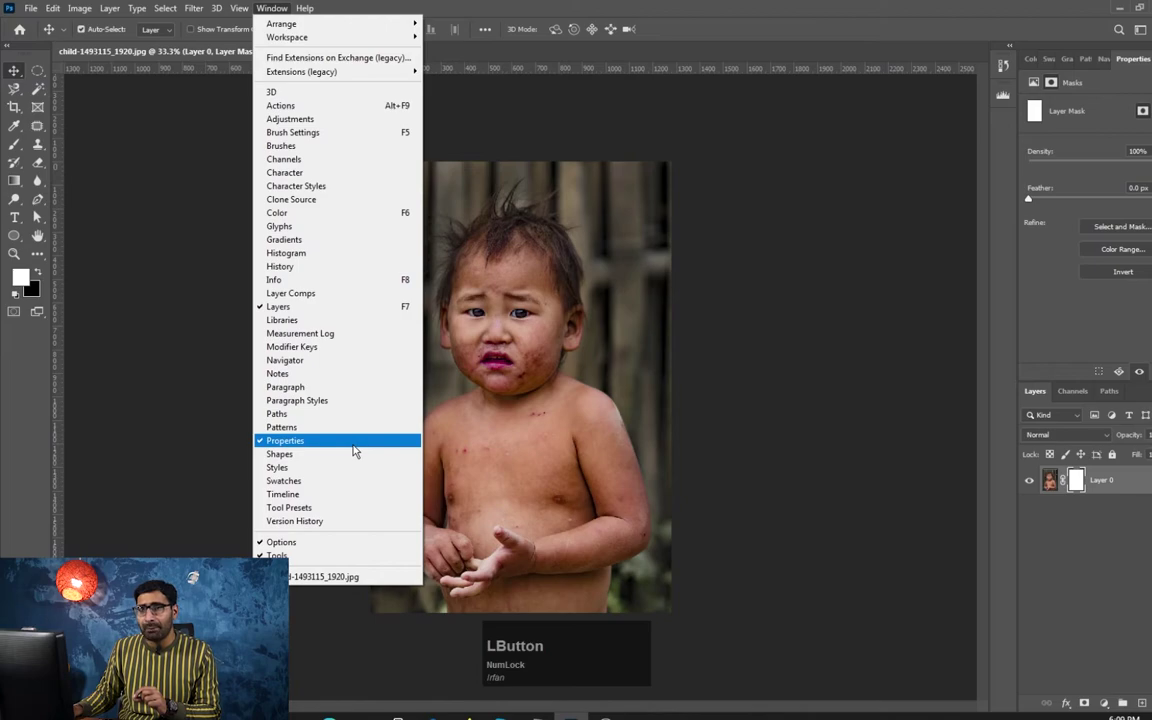
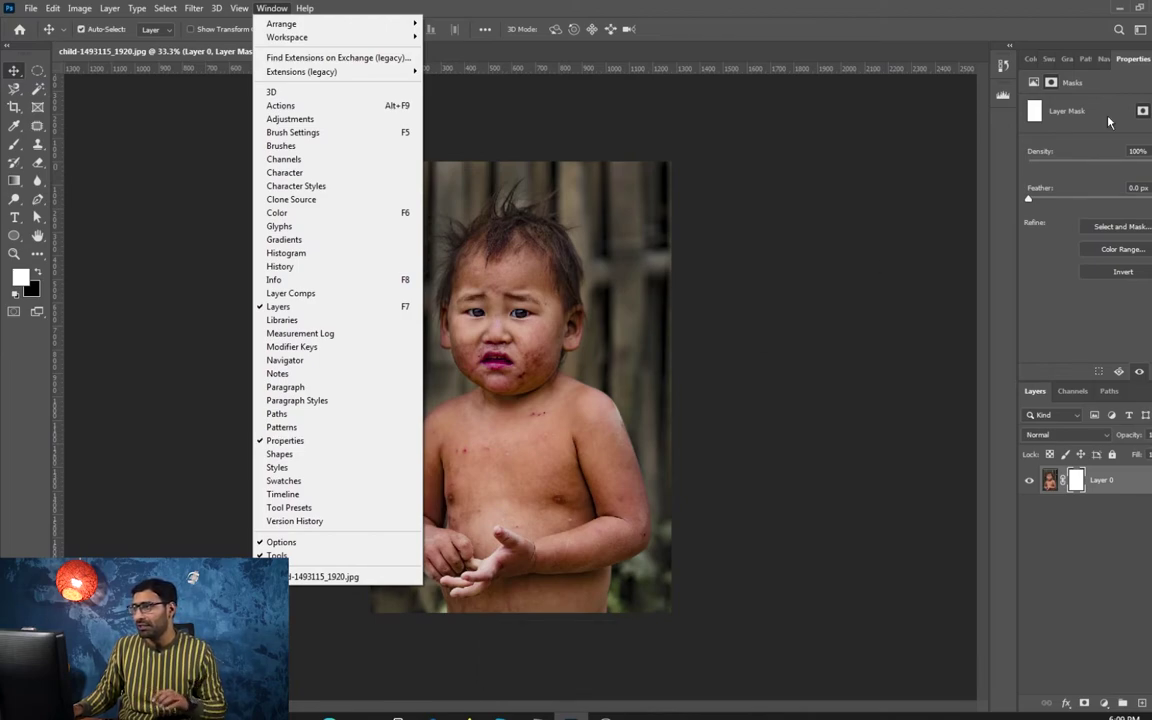
pyautogui.click(1042, 84)
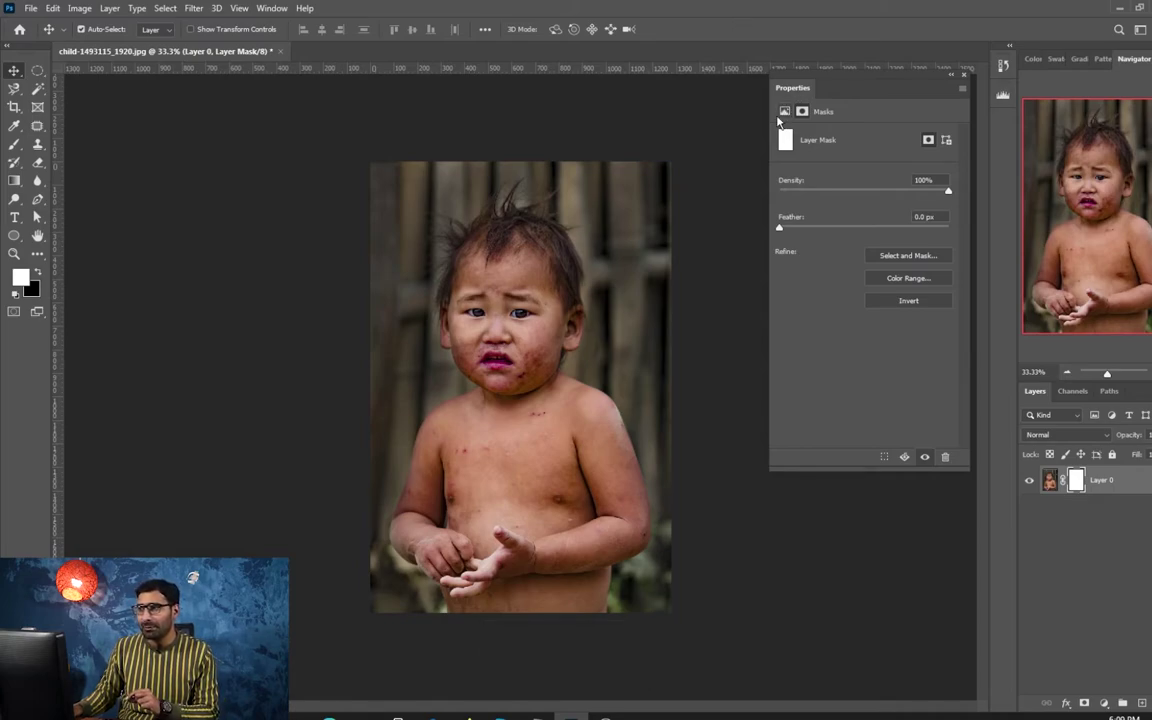
pyautogui.press('`')
pyautogui.click(789, 116)
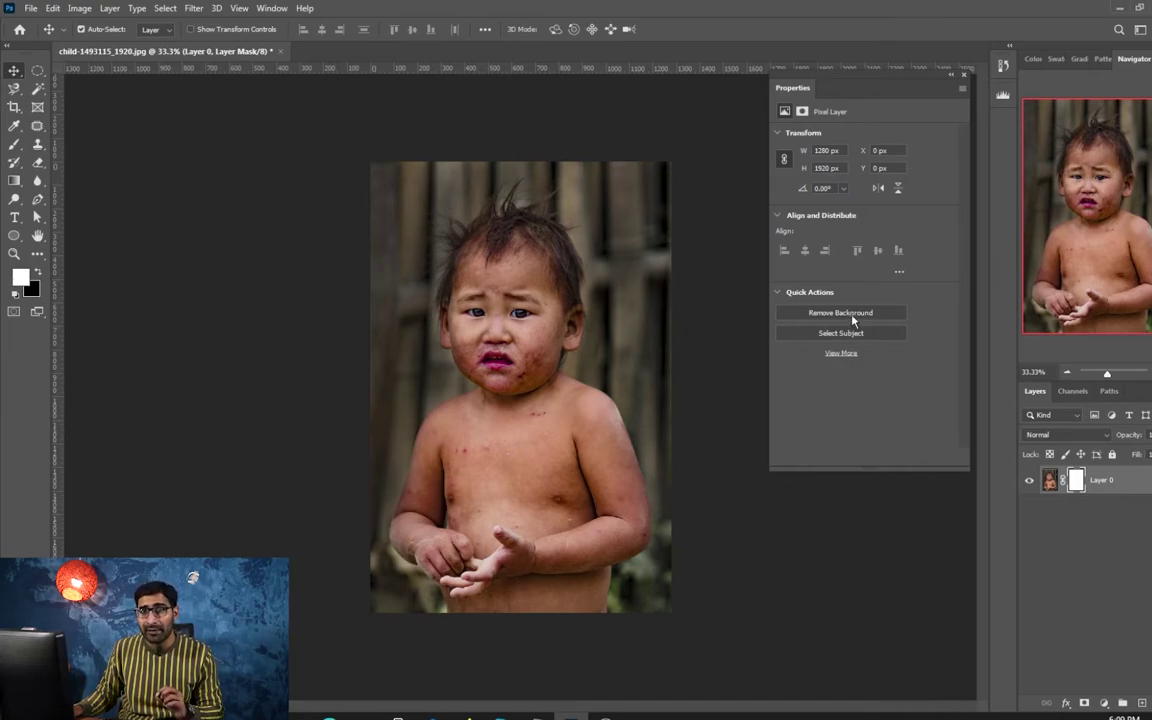
# Step: Remove the child's background automatically and create a new empty Layer 1
pyautogui.click(874, 318)
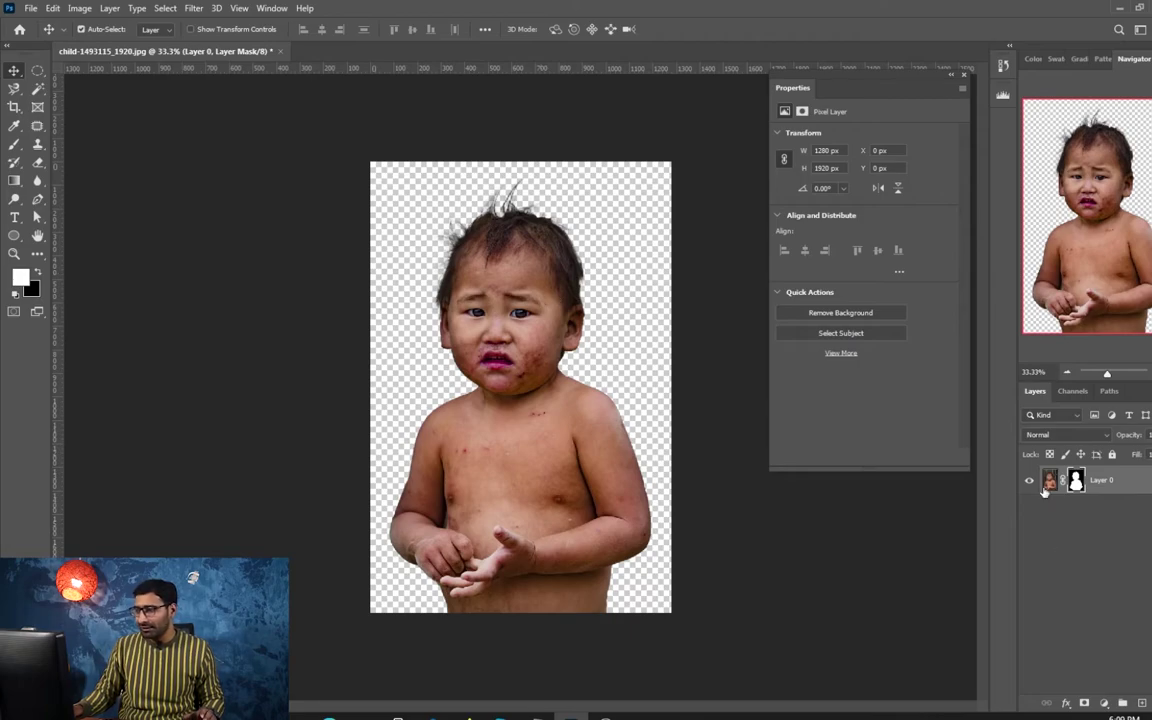
pyautogui.press('ctrl+Num_Lock')
pyautogui.press('ctrl+shift+n')
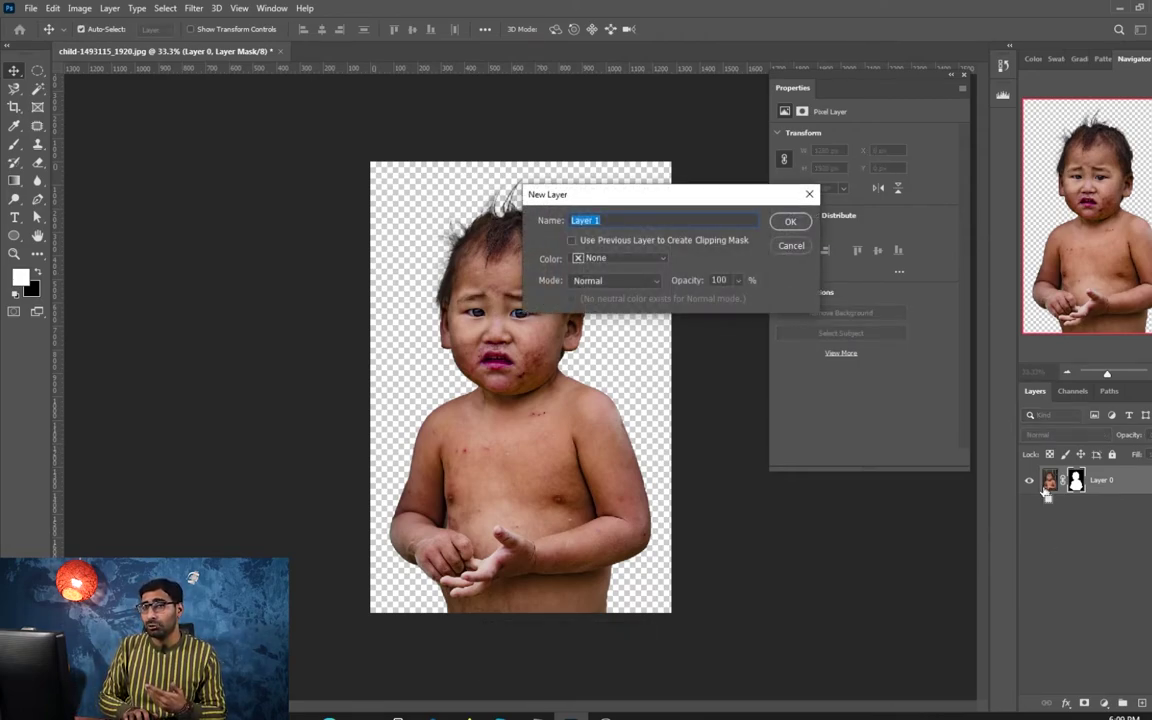
pyautogui.press('Return')
# Step: Fill Layer 1 with solid black and move it beneath the child cutout
pyautogui.click(27, 282)
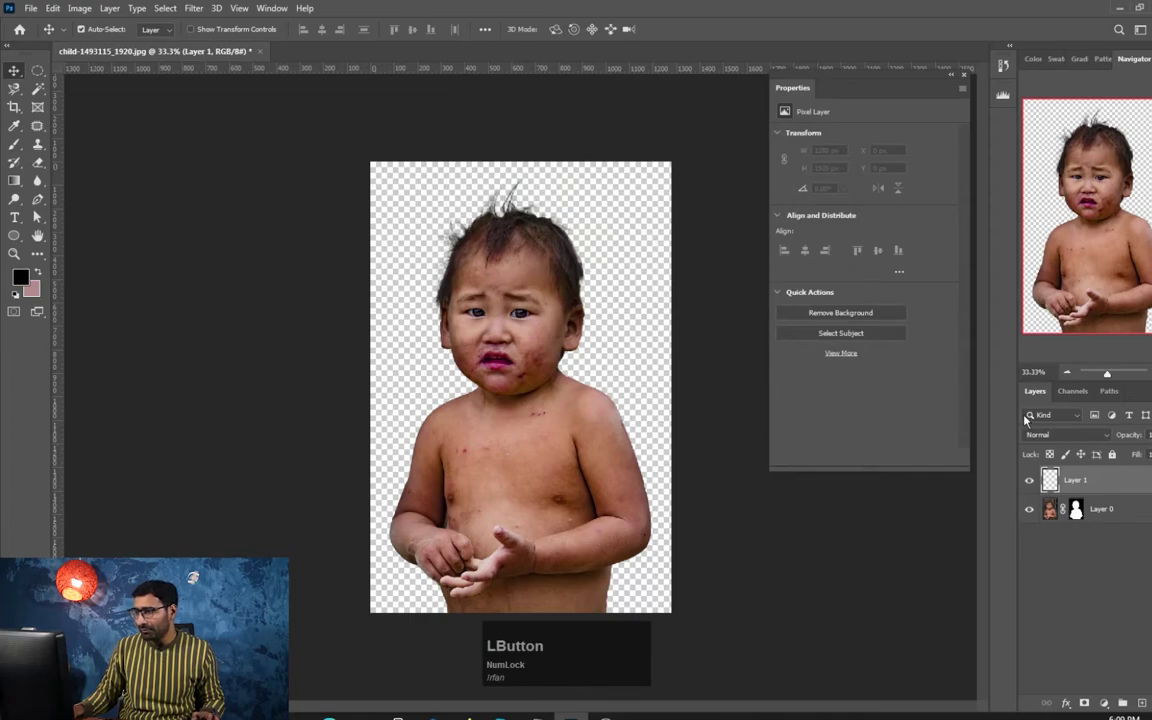
pyautogui.press('alt+BackSpace')
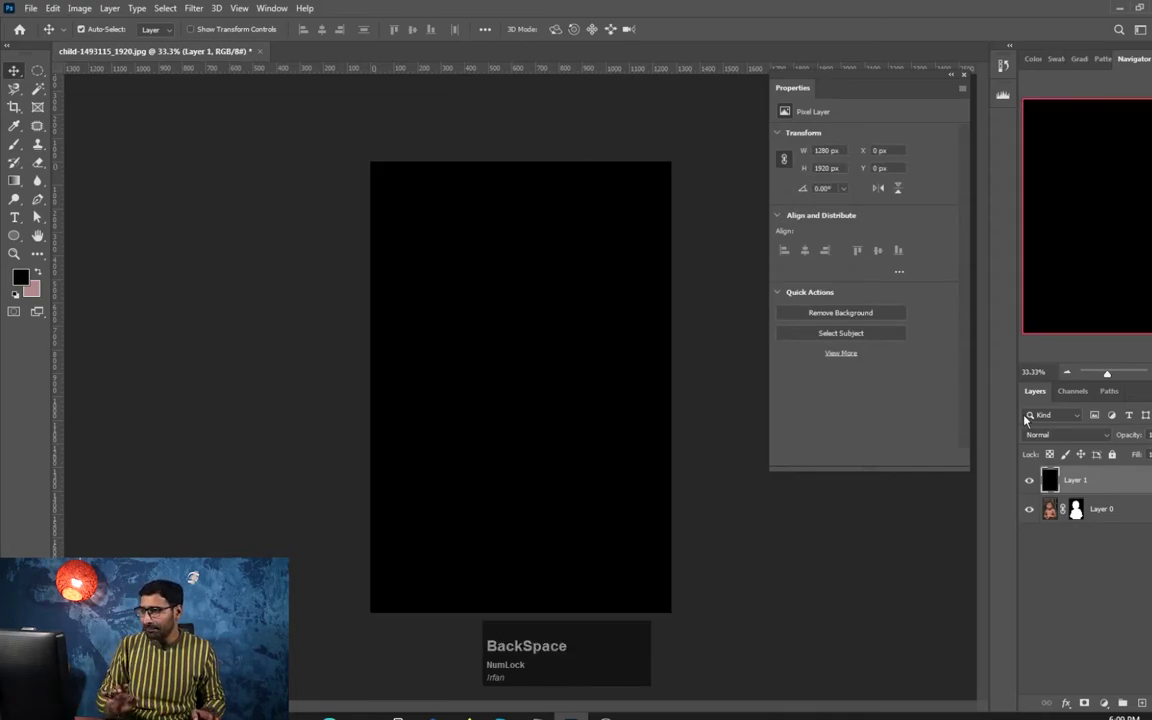
pyautogui.press('ctrl+shift+[')
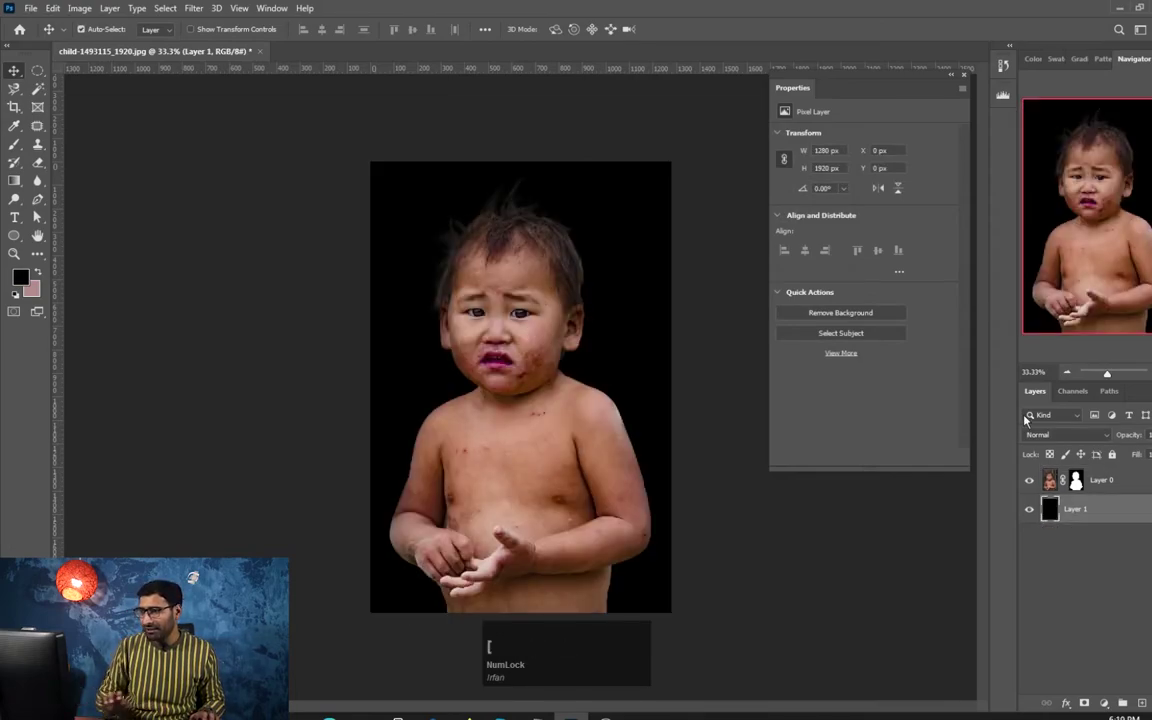
pyautogui.press('ctrl+KP_Add')
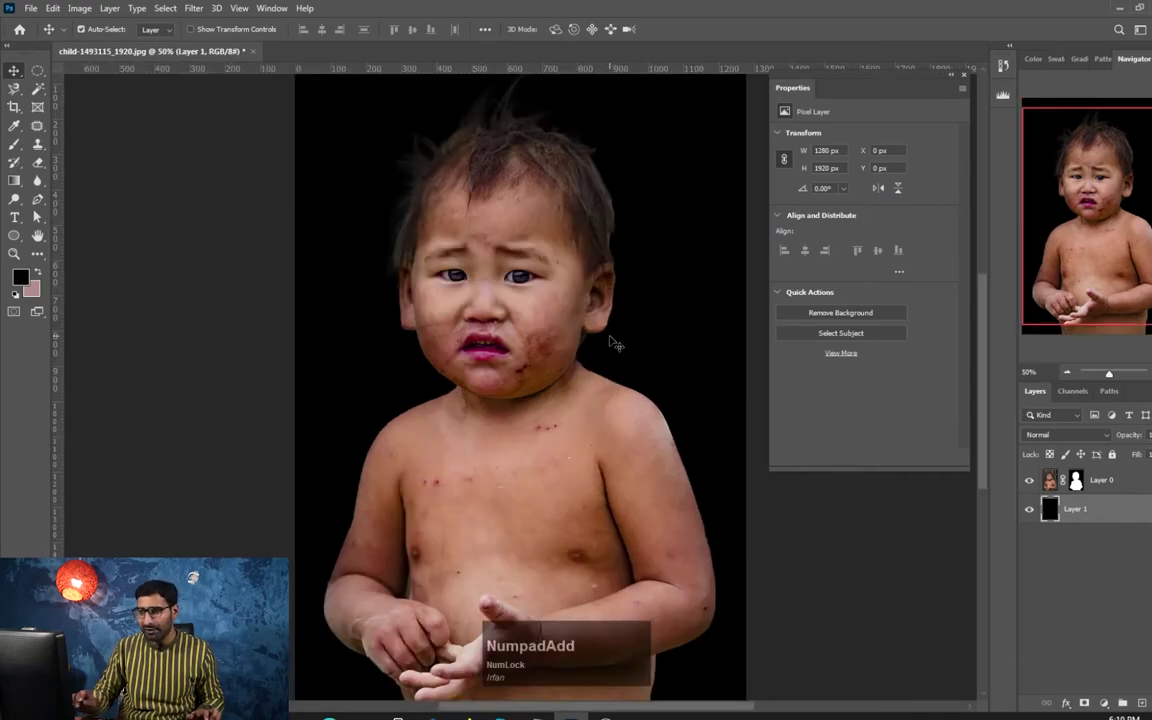
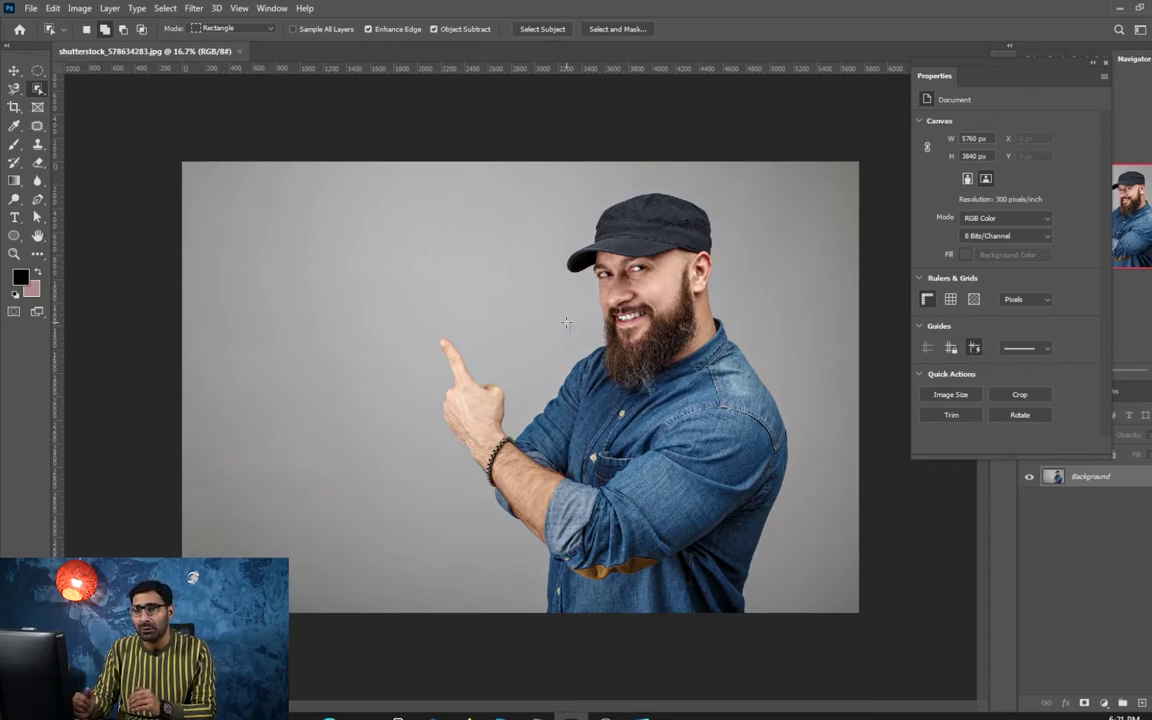
# Step: Use the Object Selection Tool's Select Subject to outline the bearded man against the grey backdrop
pyautogui.rightClick(39, 86)
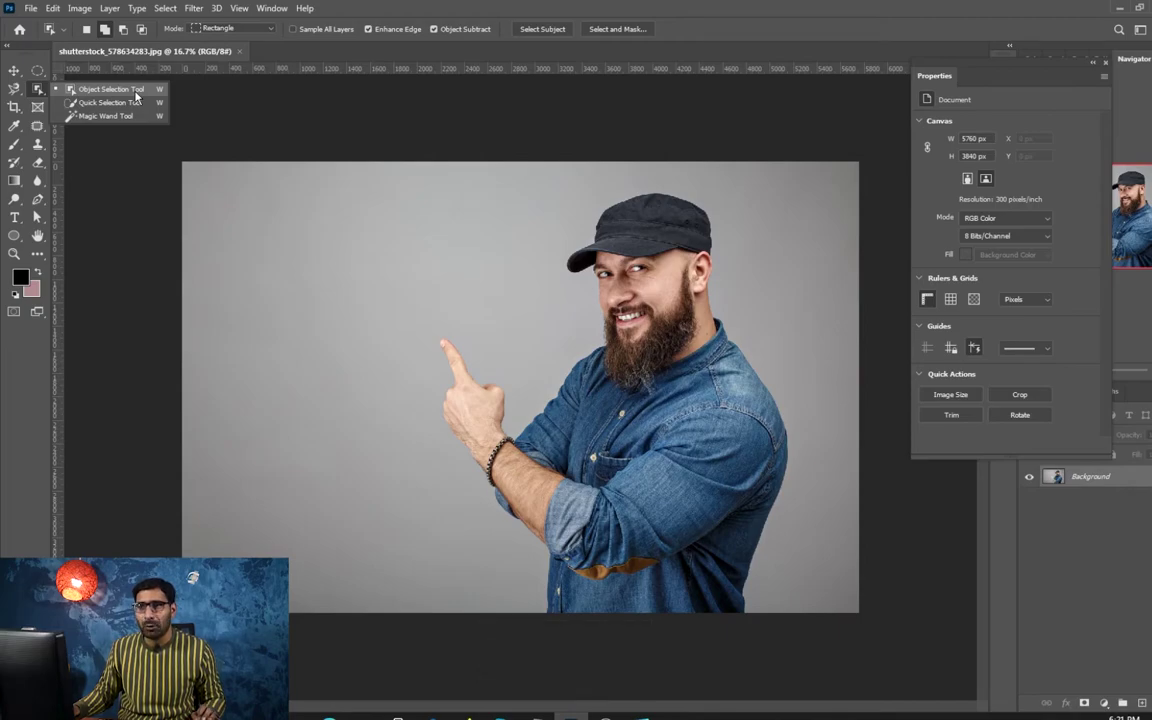
pyautogui.click(141, 96)
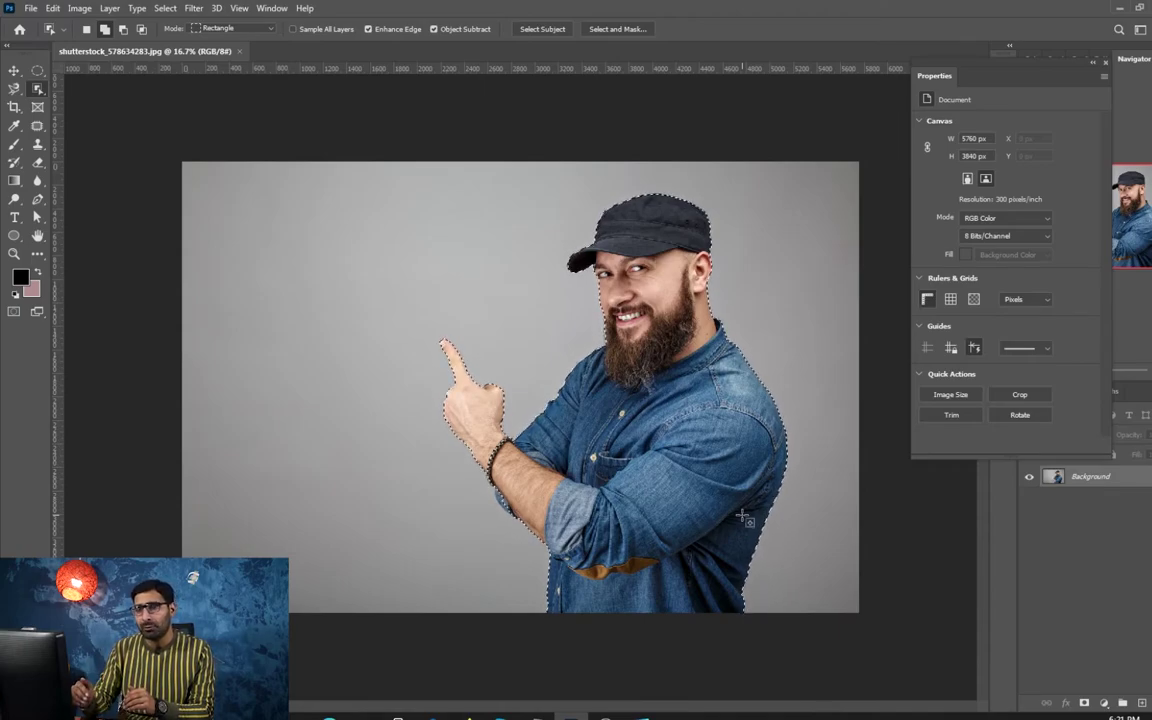
# Step: Save the man's selection as a new channel via Save Selection
pyautogui.click(170, 11)
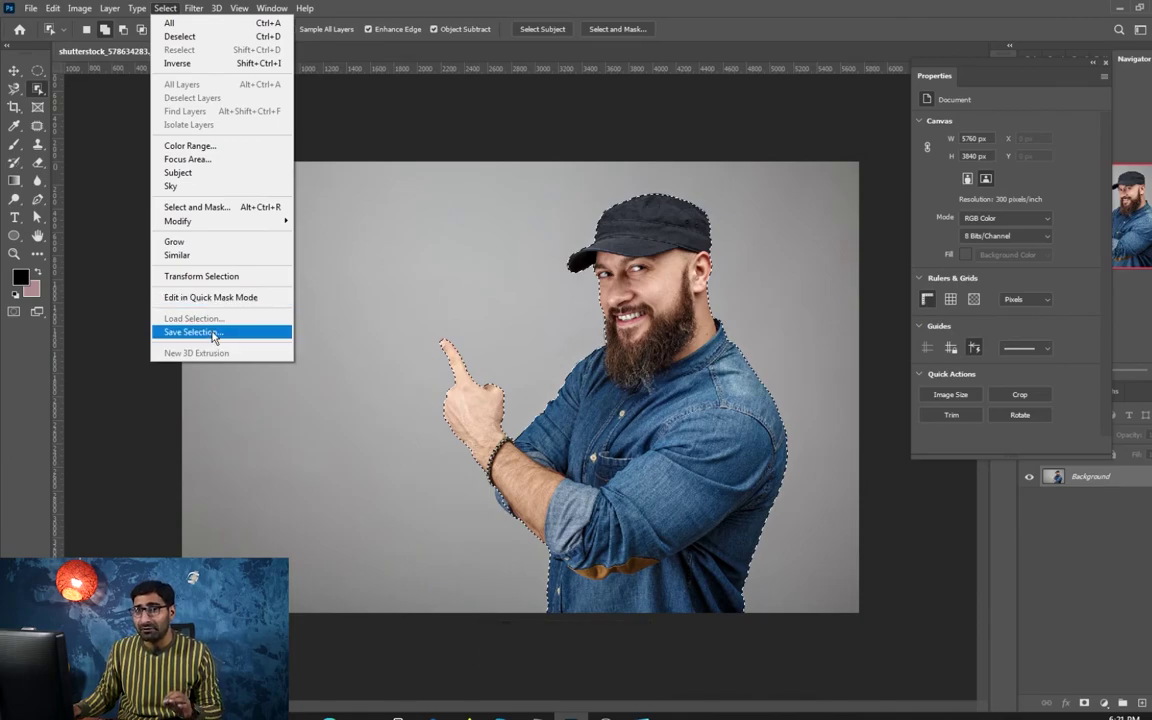
pyautogui.click(216, 337)
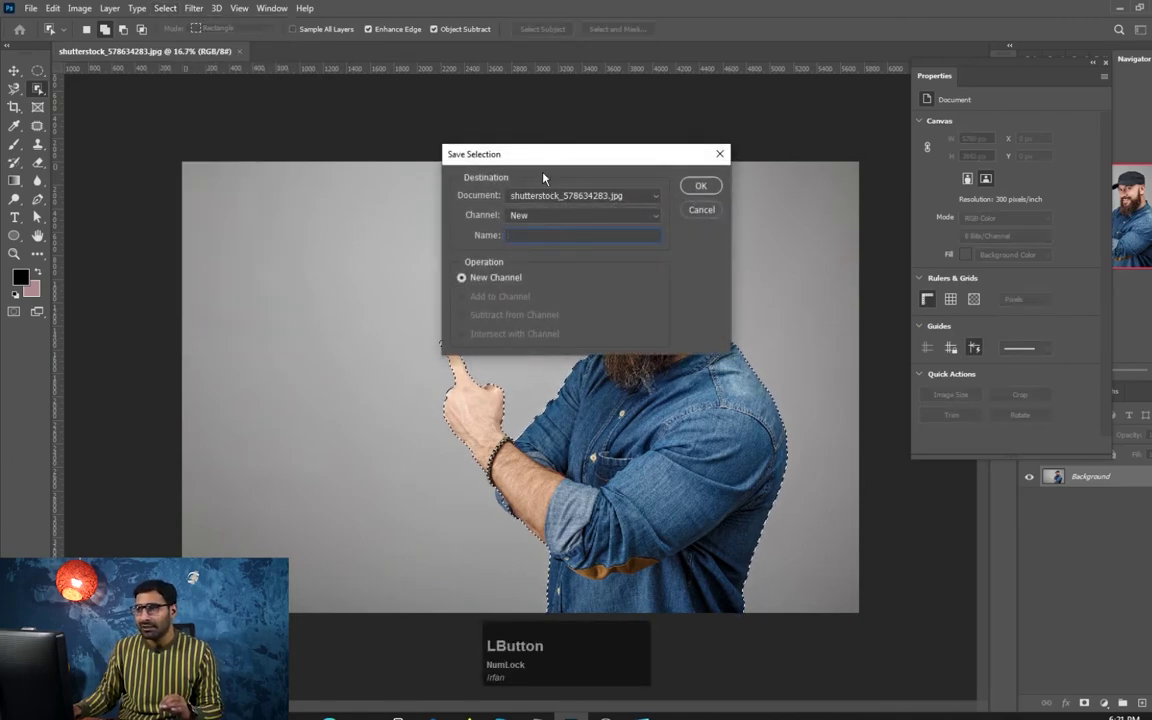
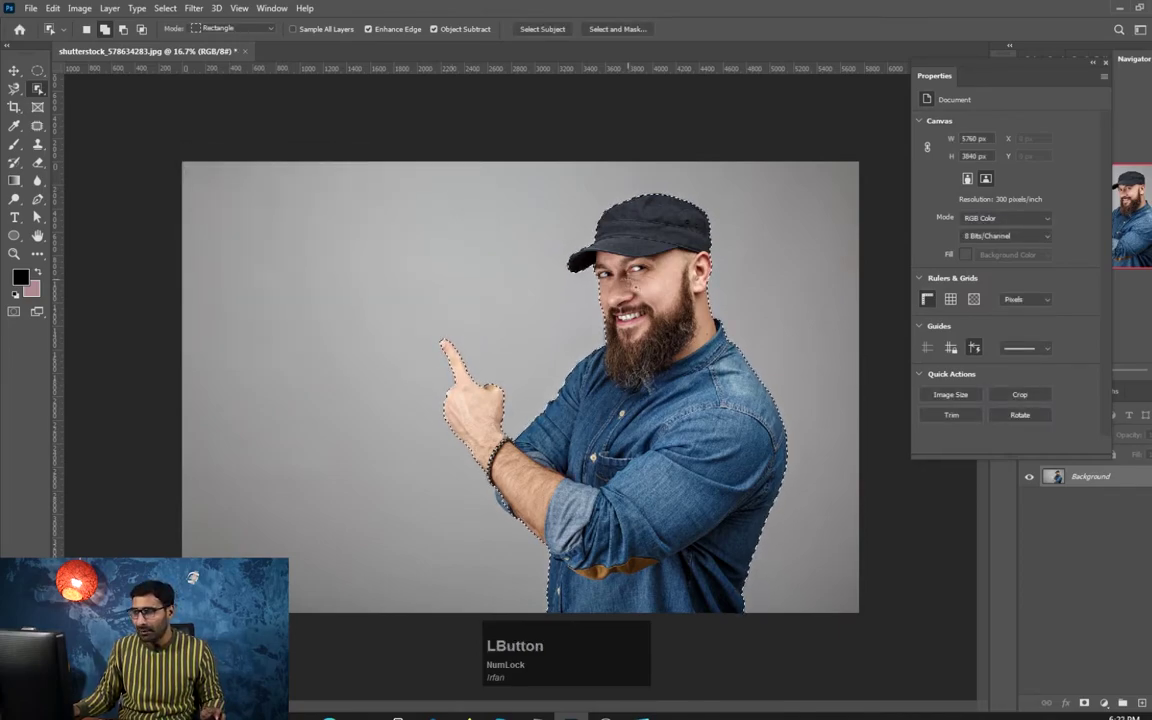
# Step: Deselect the man, then start reloading the 'save selection' channel via Load Selection
pyautogui.press('d')
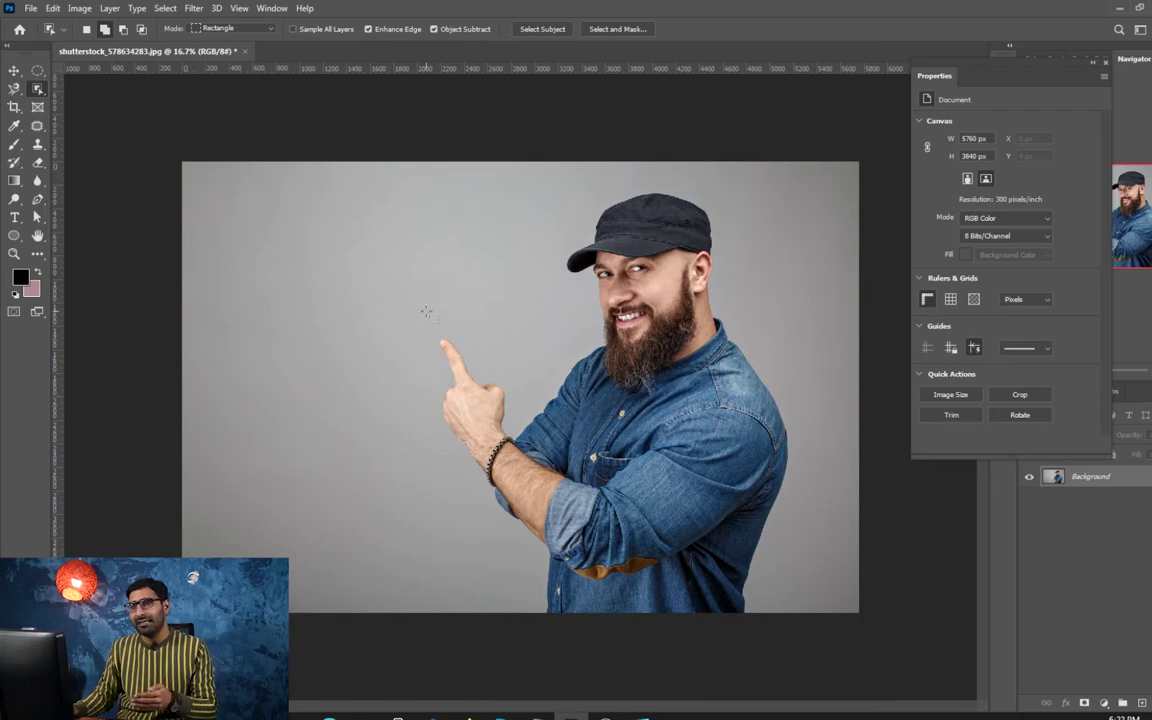
pyautogui.click(178, 10)
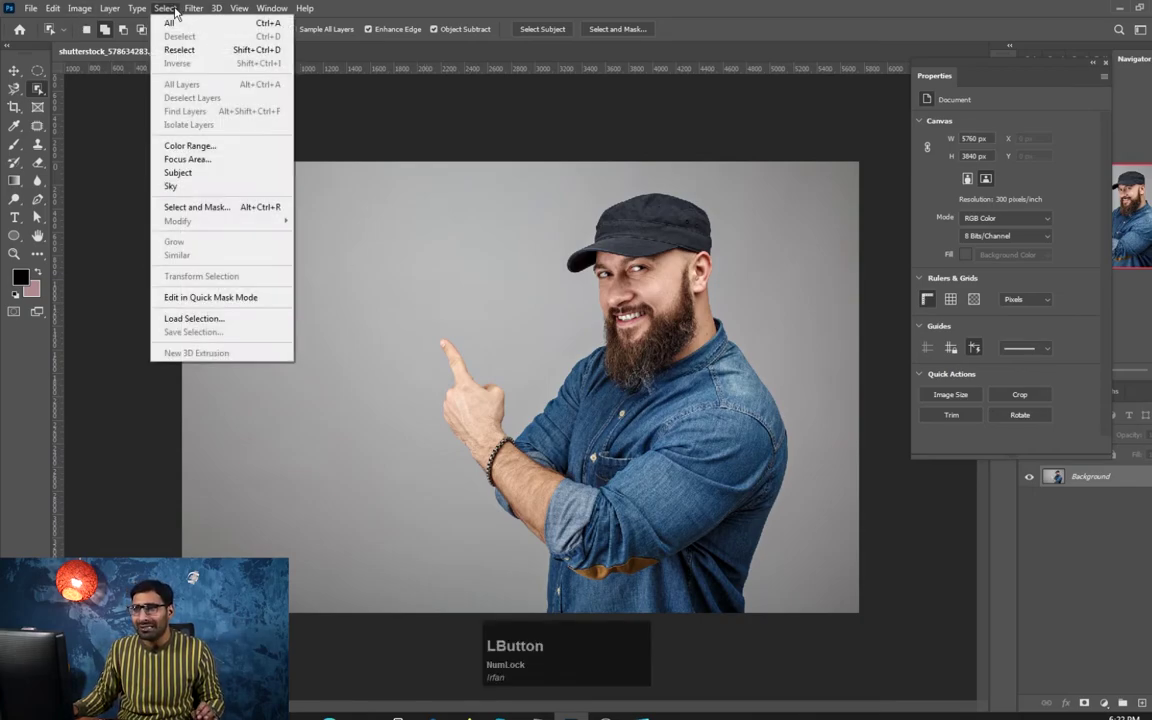